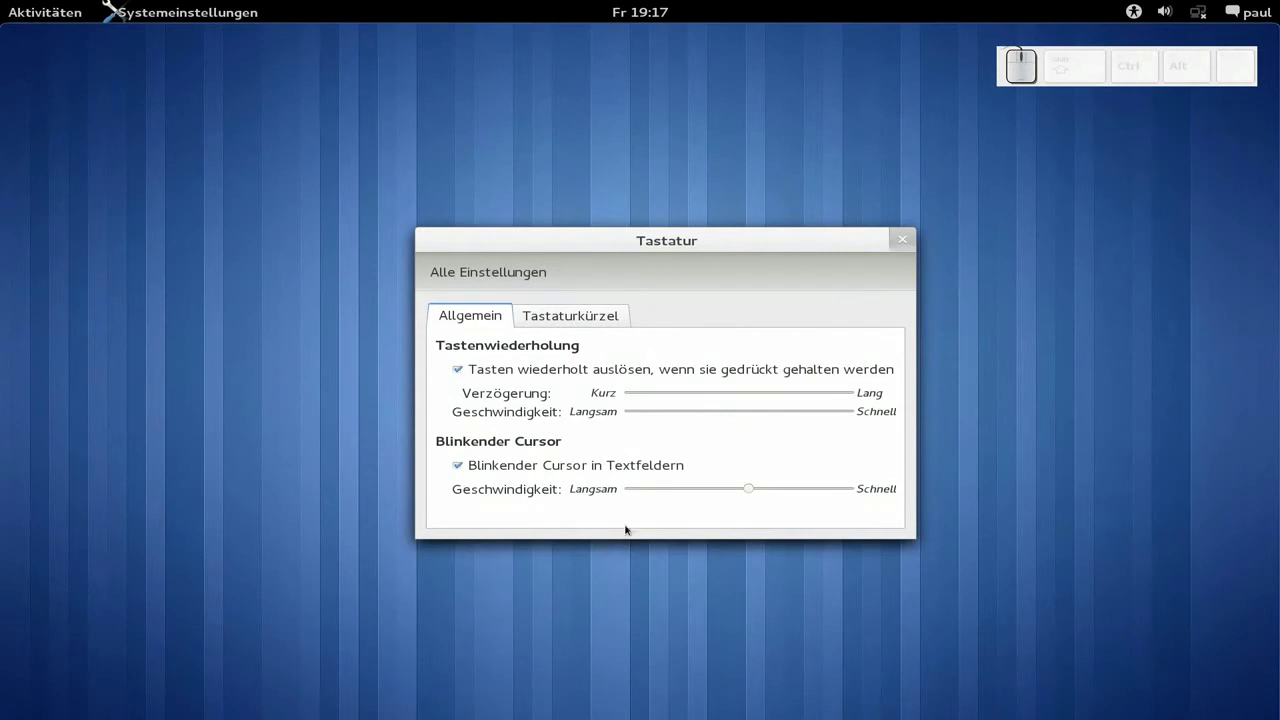
Show the Tastaturkürzel list in the Tastatur settings.
left_click(566, 319)
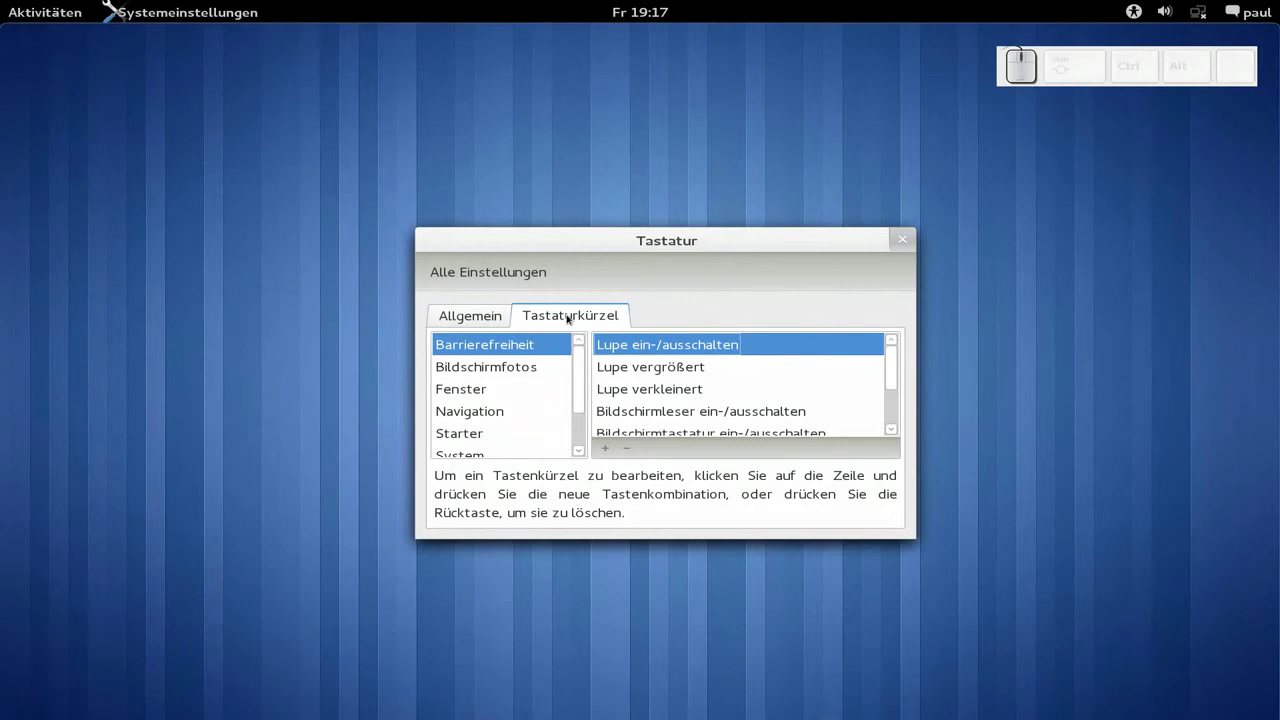
Browse from the Navigation category to the Starter launcher shortcuts.
left_click(489, 419)
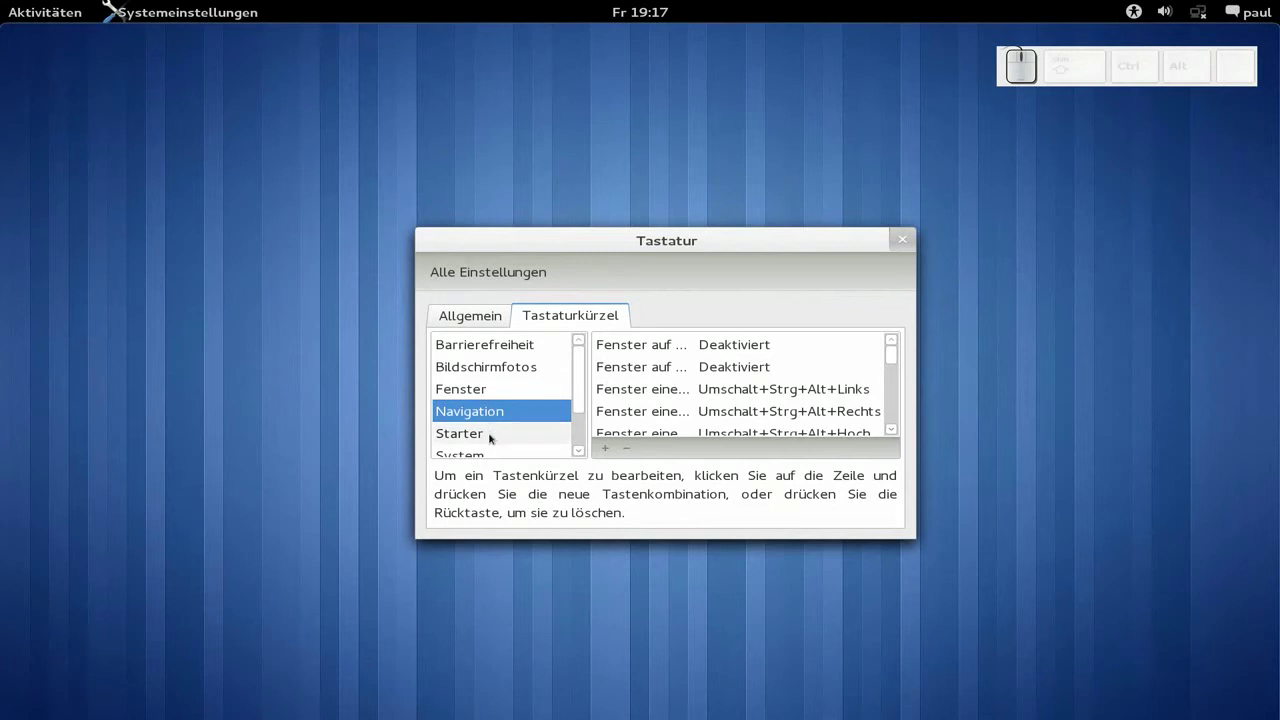
left_click(488, 438)
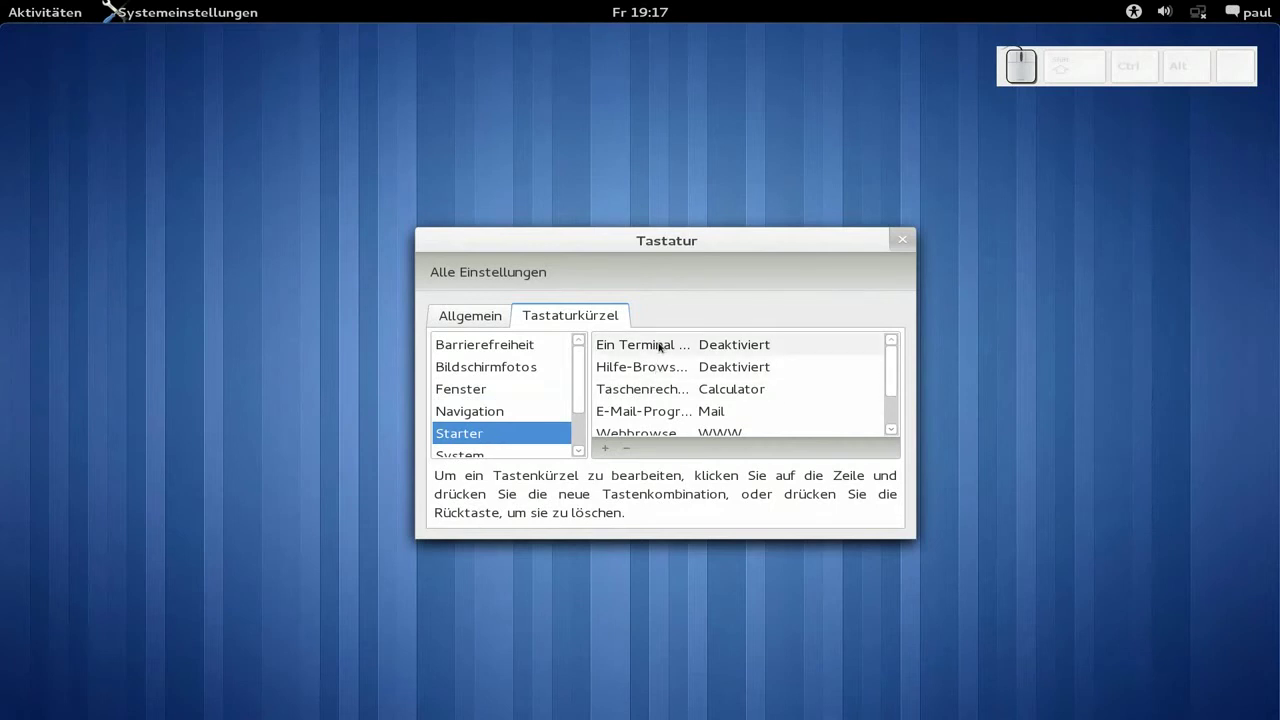
Assign Strg+Alt+R to the 'Ein Terminal öffnen' launcher entry.
left_click(727, 350)
left_click(727, 350)
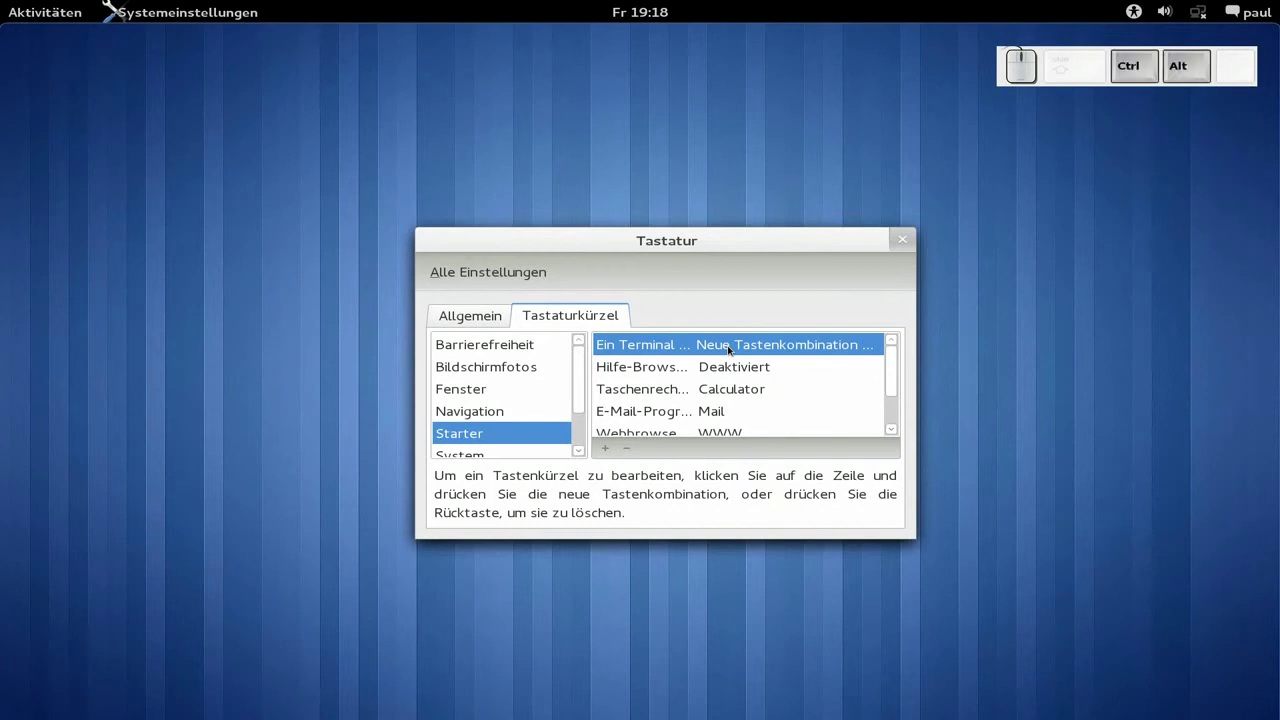
key("ctrl+alt+r")
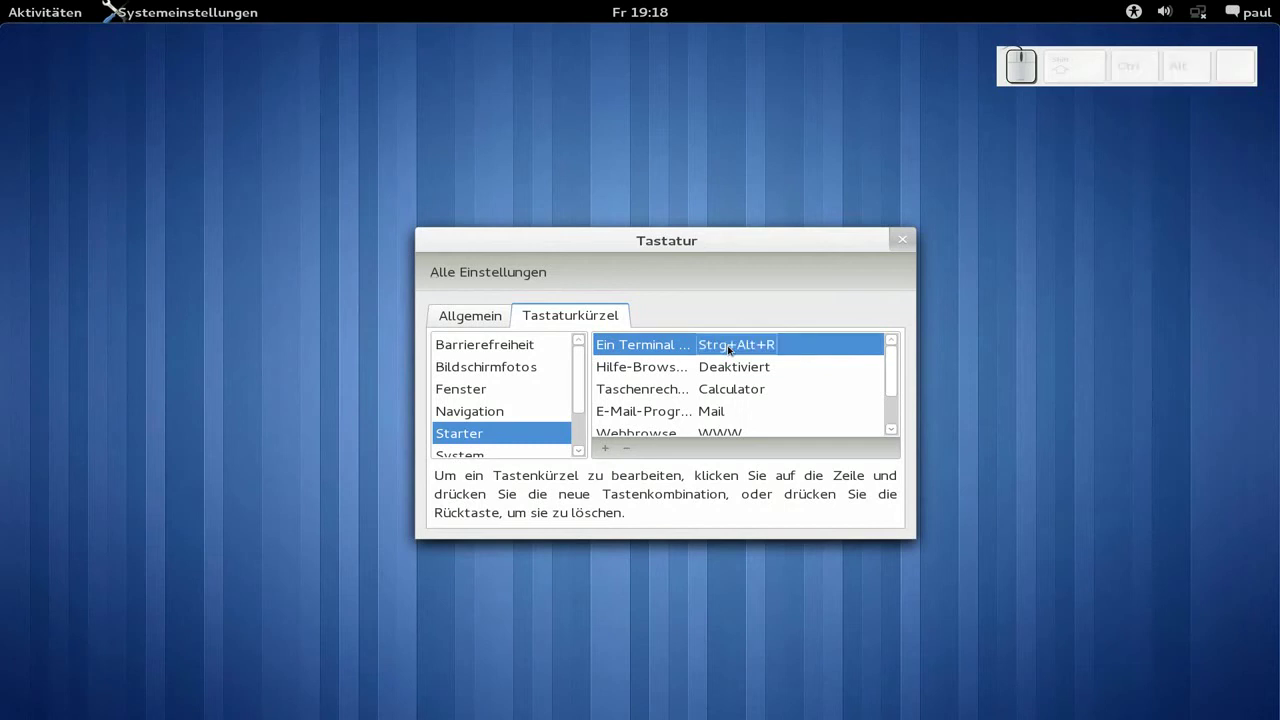
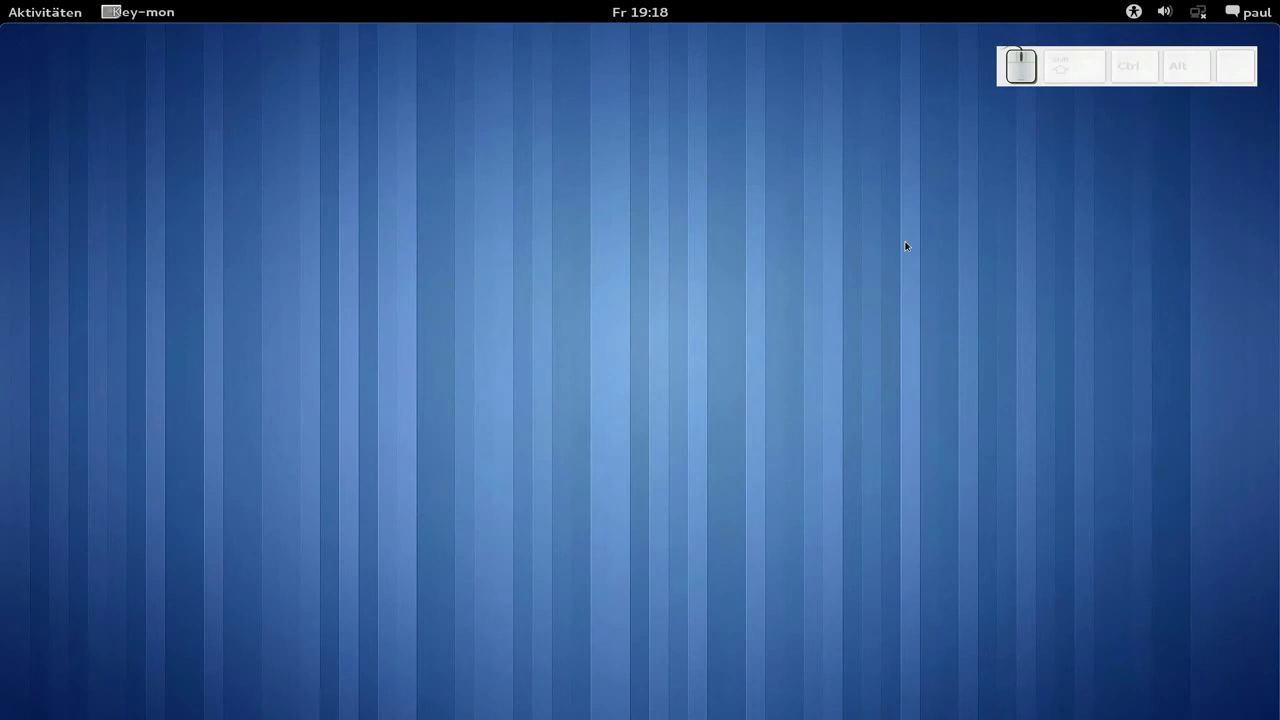
Launch two Terminal windows with the new Strg+Alt+R shortcut.
key("ctrl+alt+r")
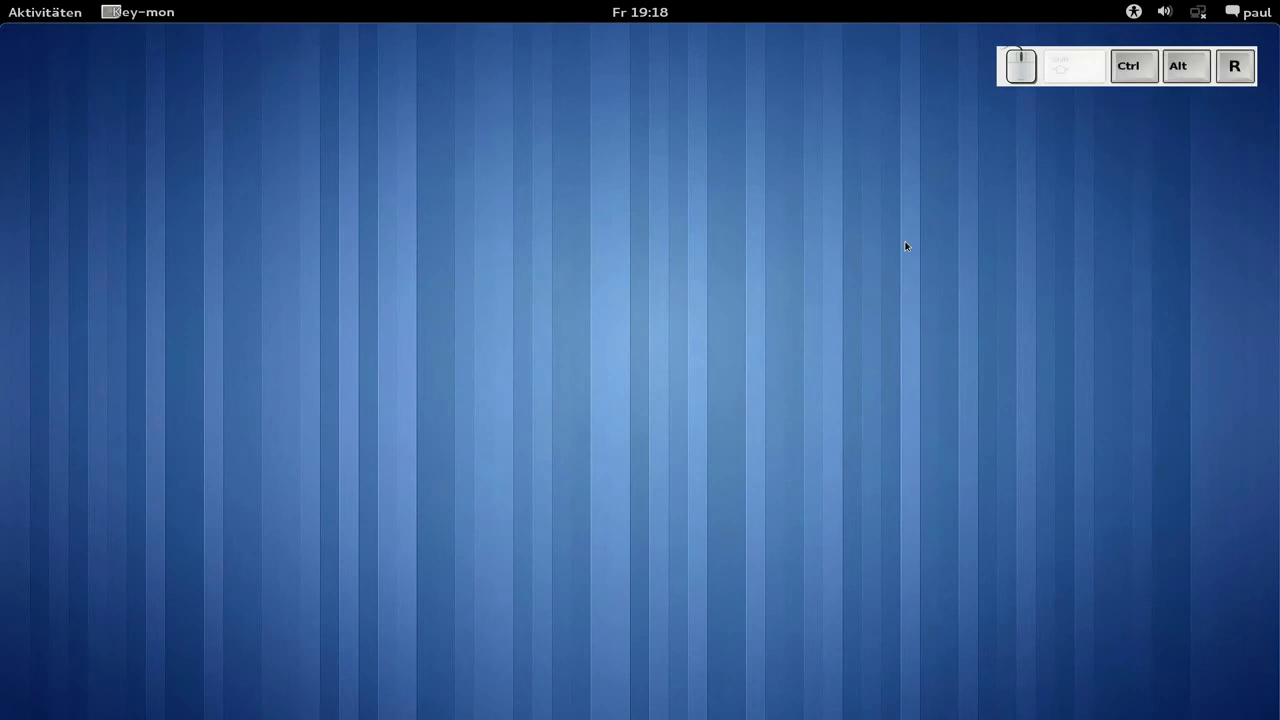
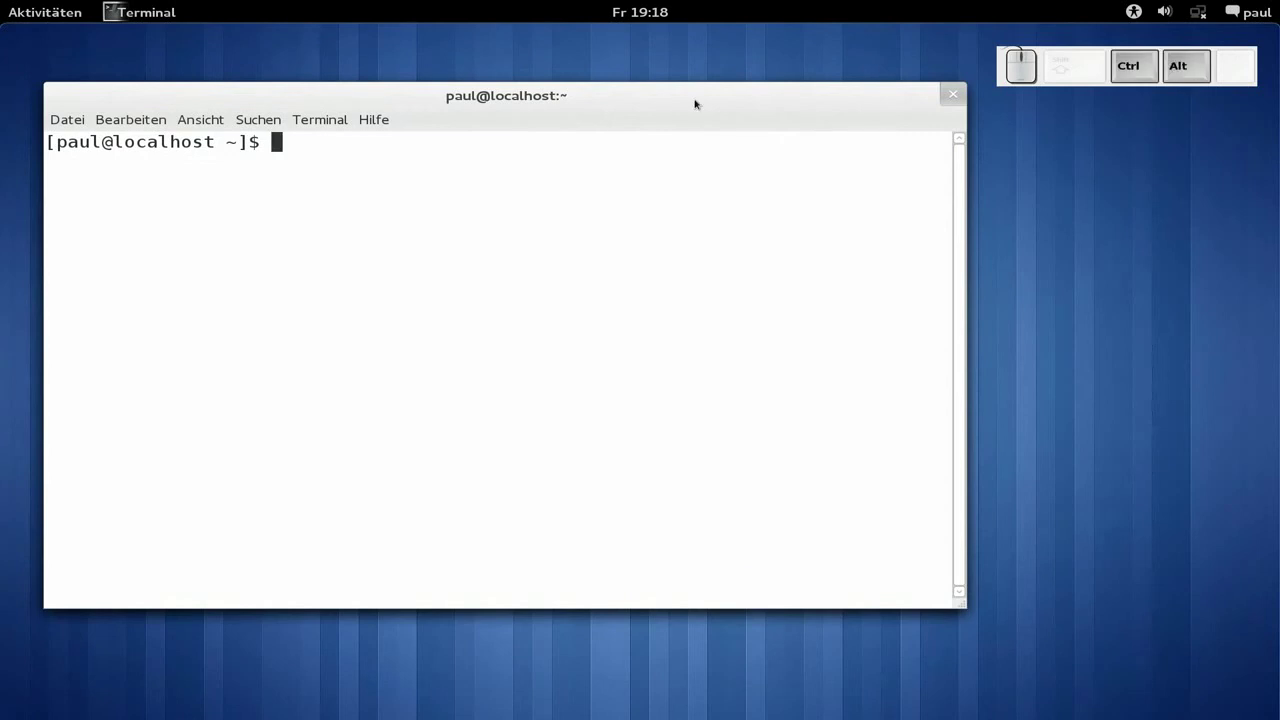
key("ctrl+alt+r")
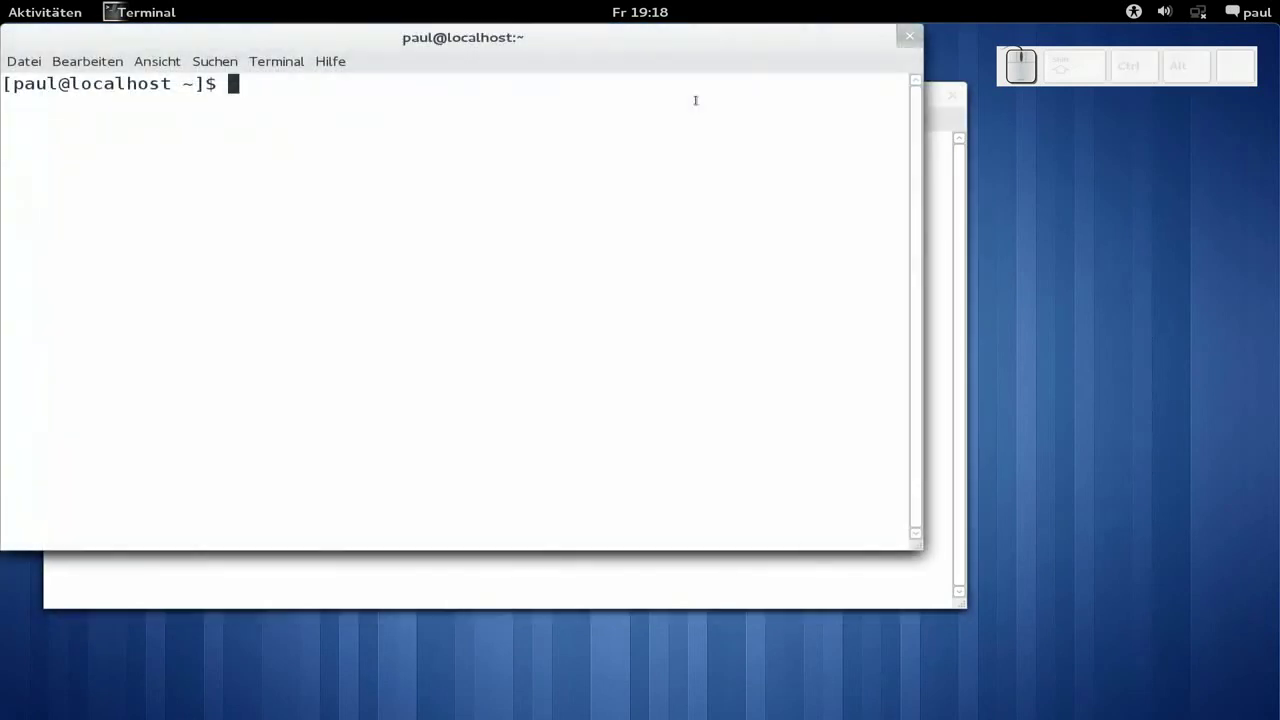